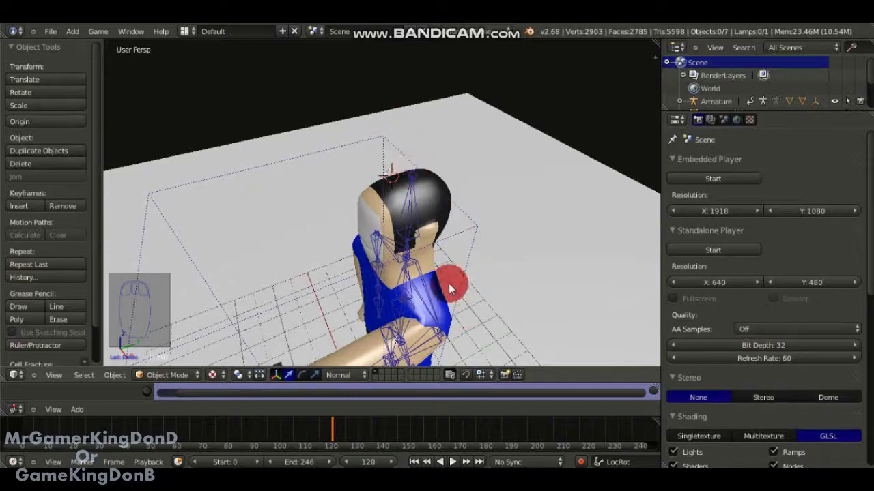
# Orbit around the character and bring up the render engine list in the header
pyautogui.moveTo(442, 318); pyautogui.dragTo(423, 274)
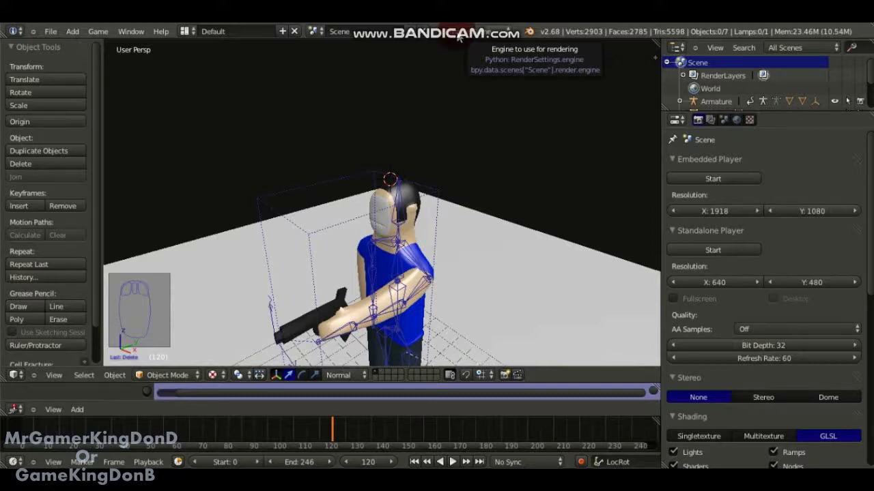
pyautogui.click(423, 275)
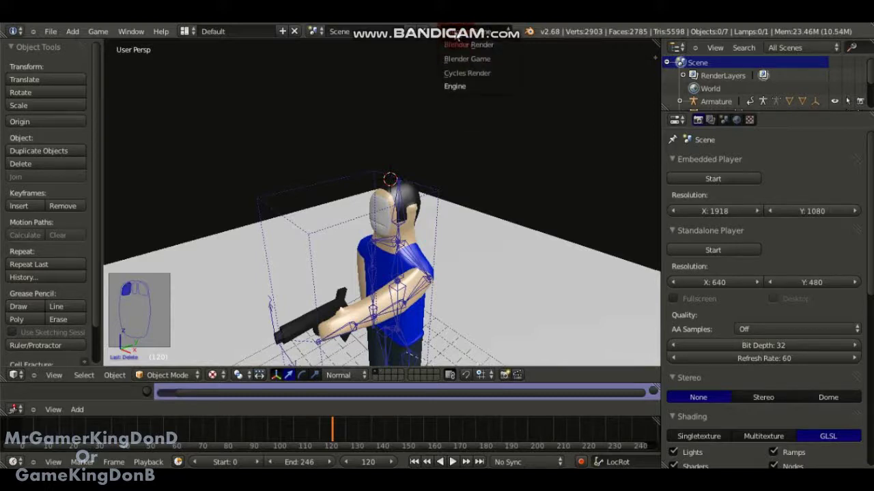
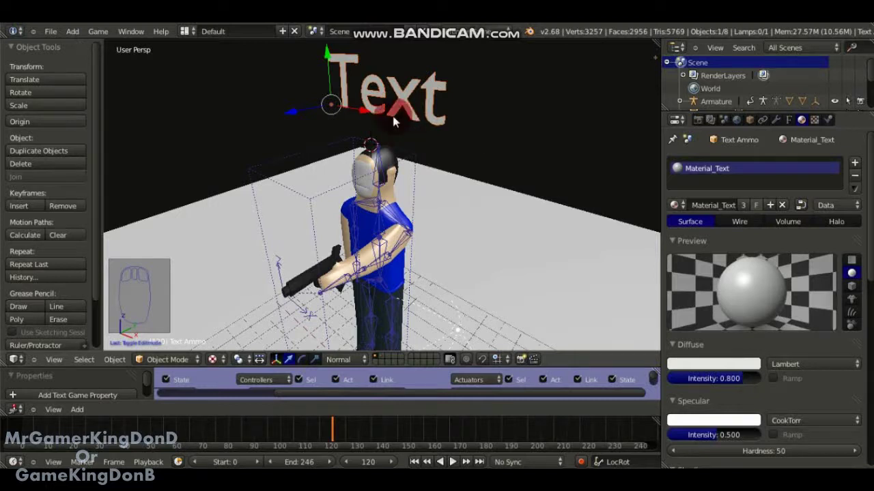
# Edit the 3D text, erasing 'Text' and spelling 'Ammo', then return to Object Mode
pyautogui.press('Tab')
pyautogui.press('BackSpace')
pyautogui.press('BackSpace')
pyautogui.press('BackSpace')
pyautogui.press('shift+a')
pyautogui.press('m')
pyautogui.press('m')
pyautogui.press('o')
pyautogui.press('o')
pyautogui.press('Return')
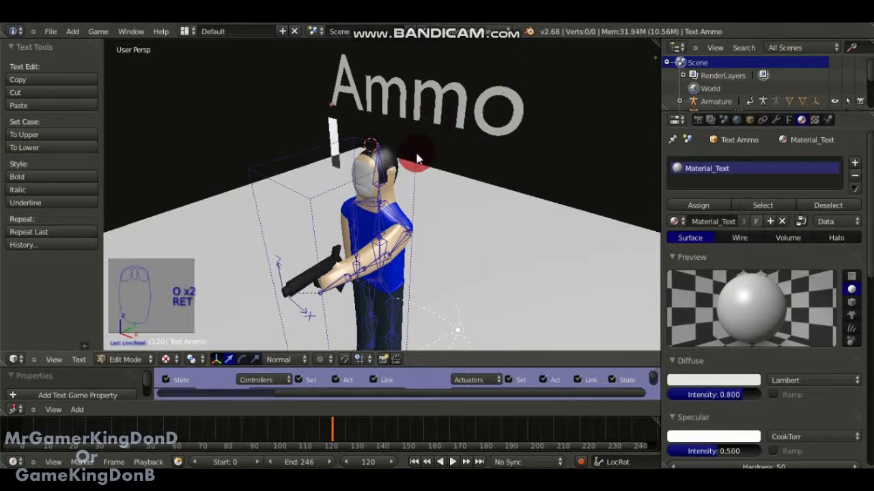
pyautogui.press('Tab')
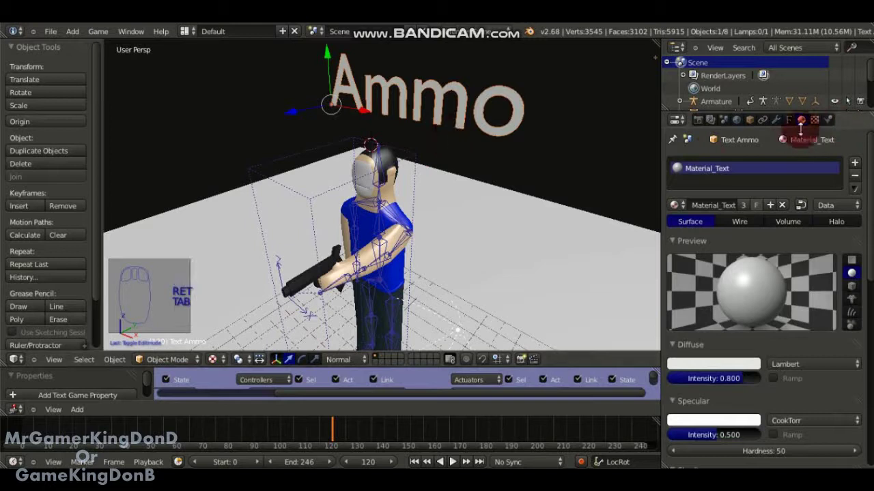
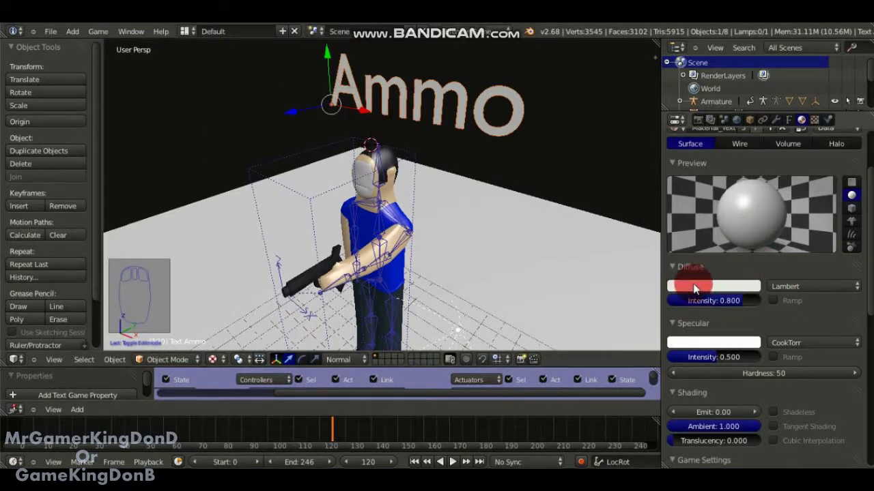
# Drag across to the properties panel and scroll toward the Ammo text's display settings
pyautogui.moveTo(808, 249); pyautogui.dragTo(348, 71)
pyautogui.scroll(3)
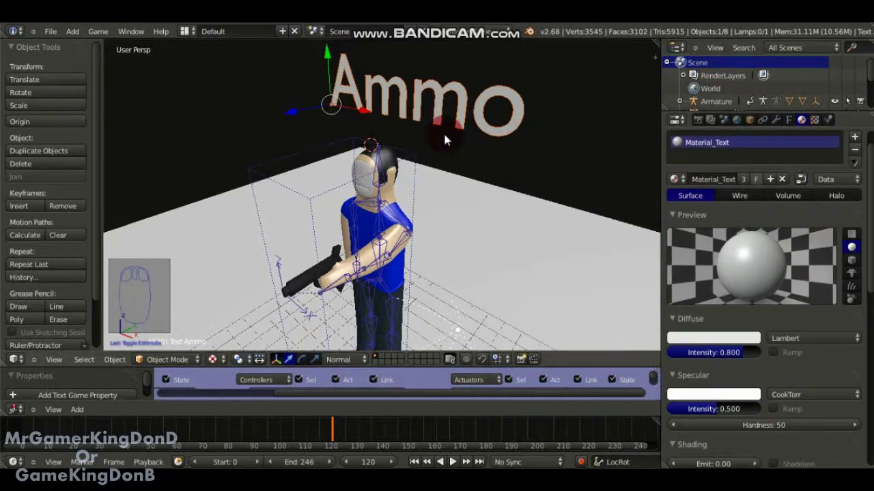
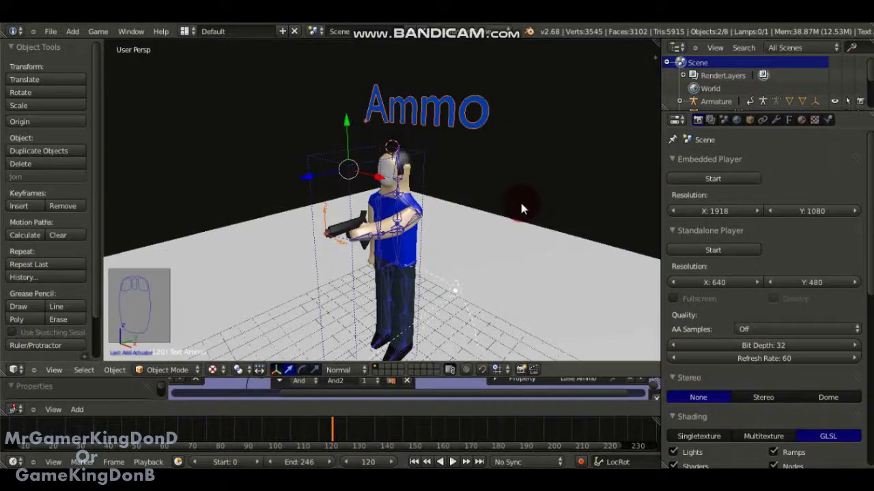
pyautogui.press('Left')
pyautogui.moveTo(459, 230); pyautogui.dragTo(580, 205)
pyautogui.moveTo(501, 224); pyautogui.dragTo(394, 267)
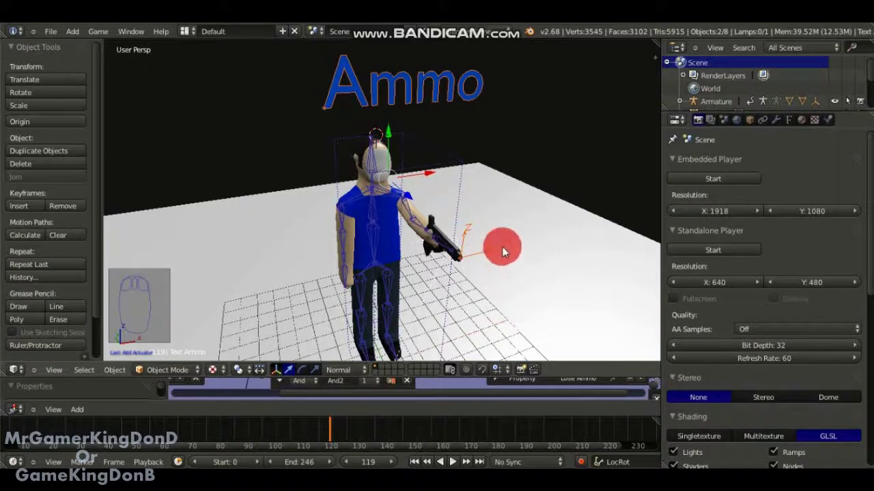
pyautogui.moveTo(491, 253); pyautogui.dragTo(503, 272)
pyautogui.moveTo(503, 276); pyautogui.dragTo(468, 272)
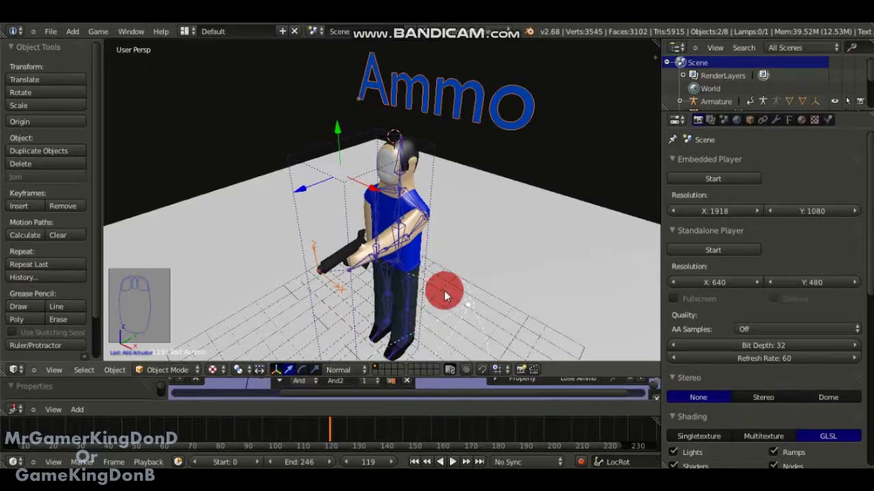
pyautogui.moveTo(517, 291); pyautogui.dragTo(466, 286)
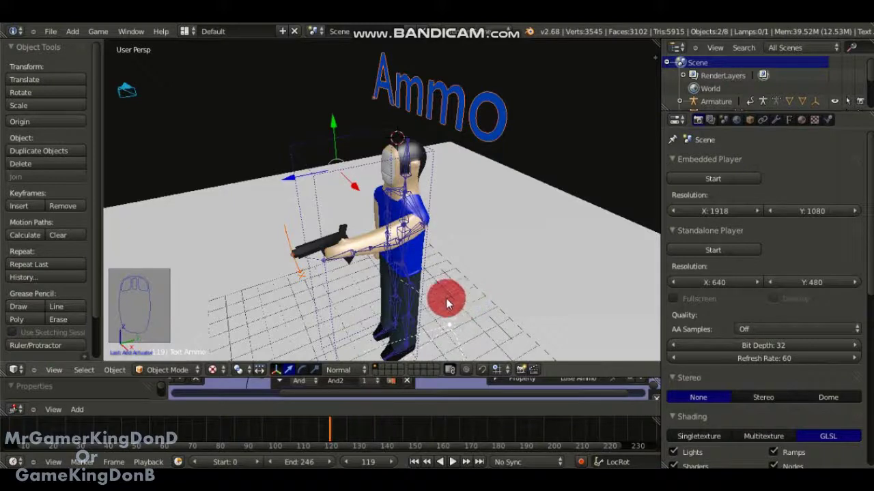
pyautogui.moveTo(435, 285); pyautogui.dragTo(455, 249)
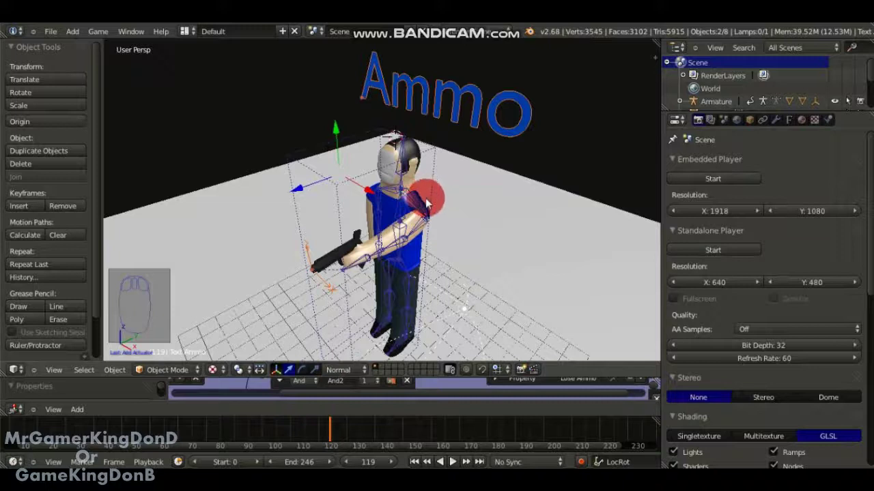